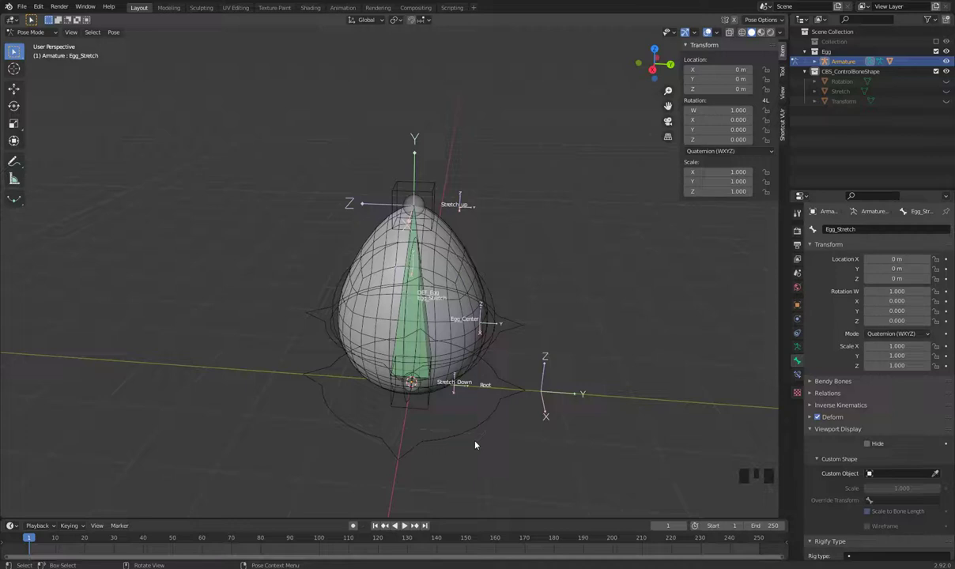
# Select the Egg_Stretch bone in the armature properties and send it to another bone layer with M
pyautogui.moveTo(489, 445); pyautogui.dragTo(506, 437)
pyautogui.scroll(3)
pyautogui.click(441, 356)
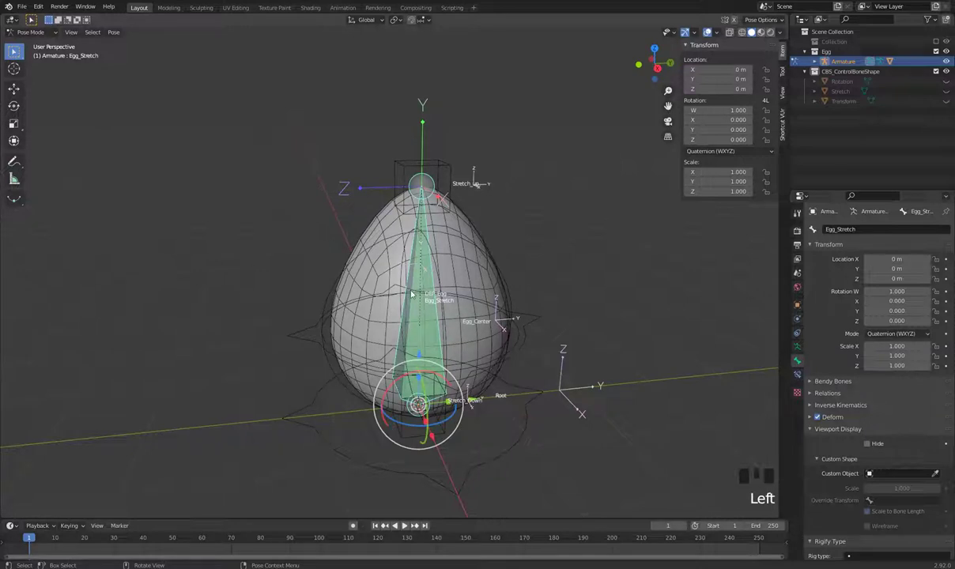
pyautogui.moveTo(465, 410); pyautogui.dragTo(804, 344)
pyautogui.click(802, 349)
pyautogui.moveTo(816, 372); pyautogui.dragTo(817, 276)
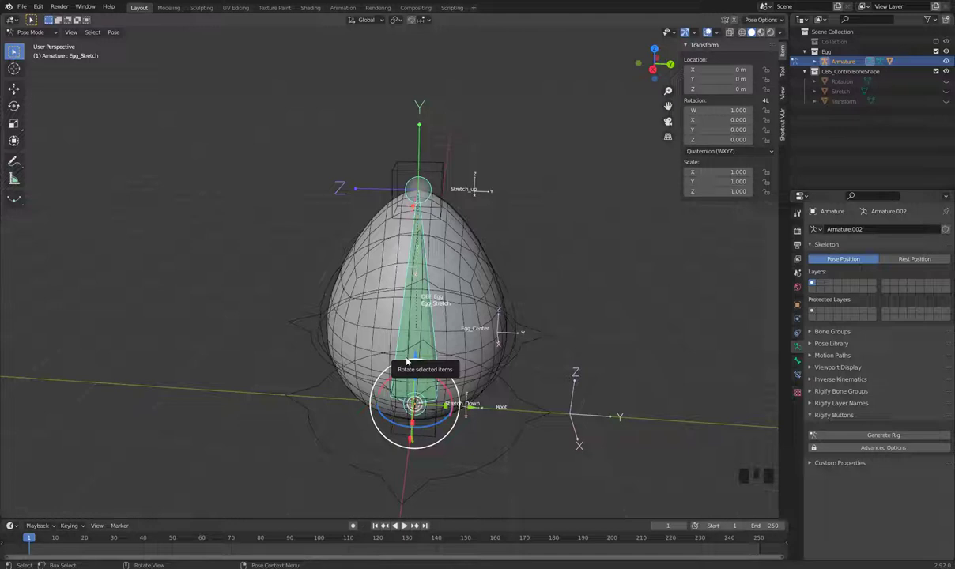
pyautogui.press('m')
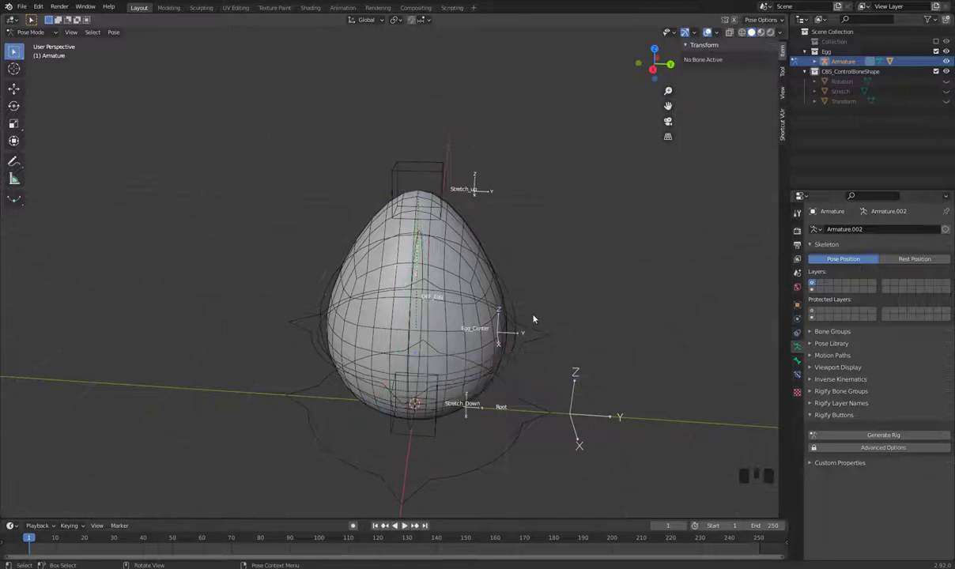
# Select the Stretch_up bone and turn off the wireframe so the egg shows as a smooth solid
pyautogui.moveTo(544, 315); pyautogui.dragTo(656, 109)
pyautogui.moveTo(720, 36); pyautogui.dragTo(549, 349)
pyautogui.moveTo(549, 350); pyautogui.dragTo(446, 174)
pyautogui.click(446, 175)
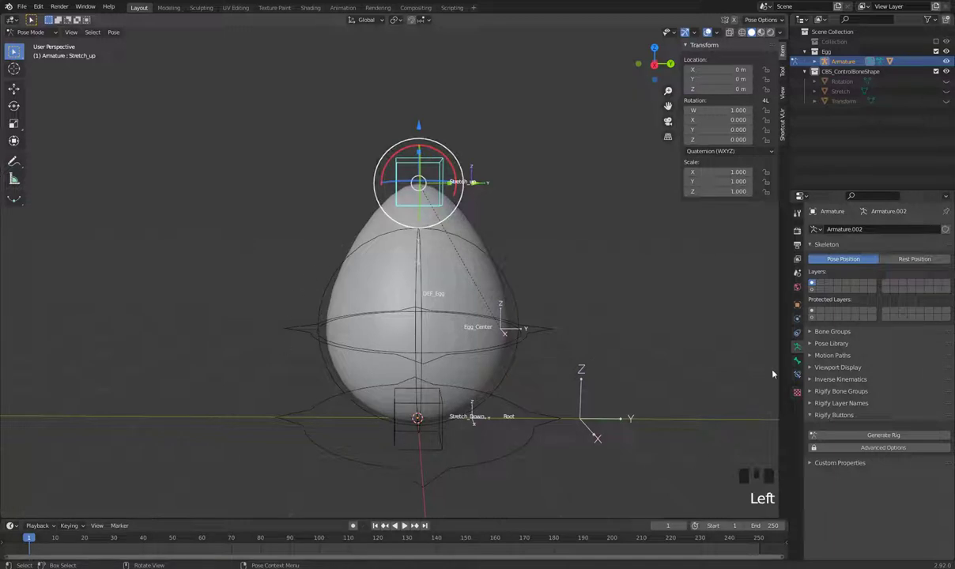
pyautogui.click(804, 364)
# Under the armature's Viewport Display, switch off the bone Axes display
pyautogui.click(801, 348)
pyautogui.moveTo(815, 372); pyautogui.dragTo(883, 403)
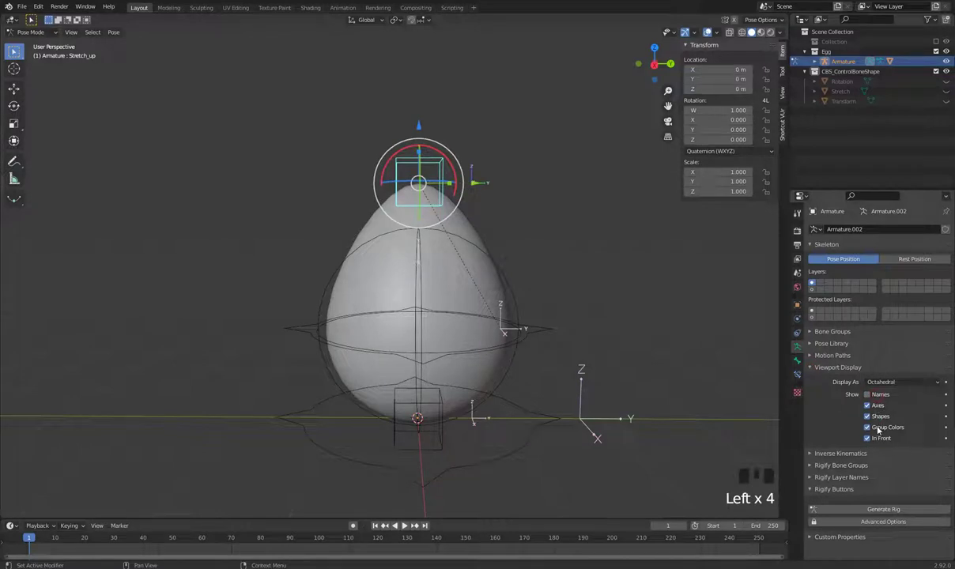
pyautogui.click(890, 421)
pyautogui.click(890, 422)
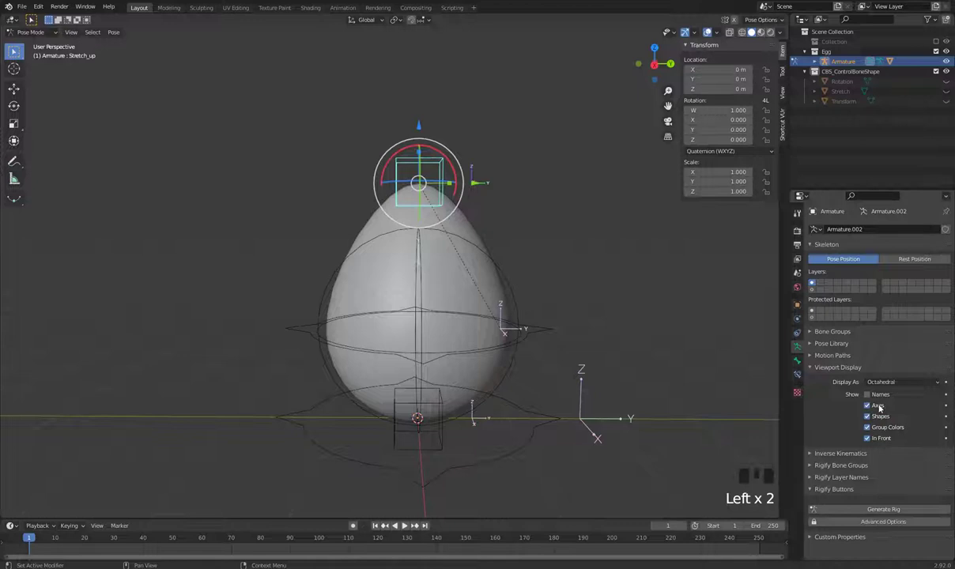
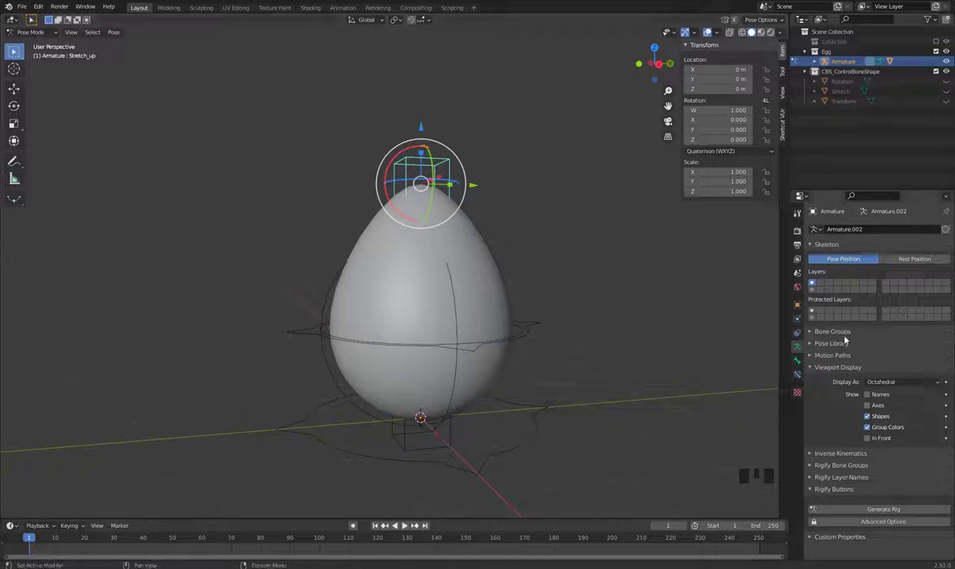
# Move the Stretch_Down bone onto another armature layer
pyautogui.moveTo(581, 365); pyautogui.dragTo(441, 442)
pyautogui.click(440, 442)
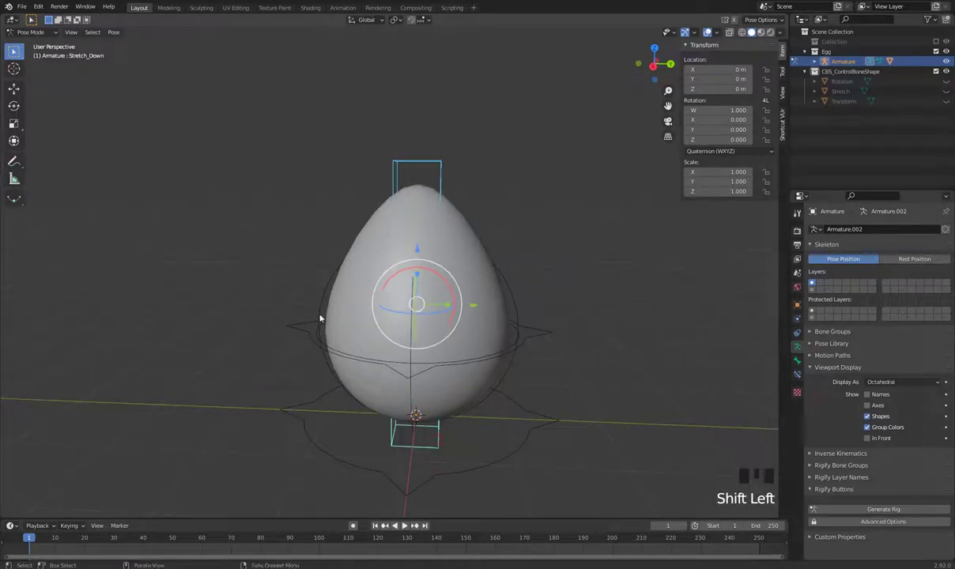
pyautogui.press('m')
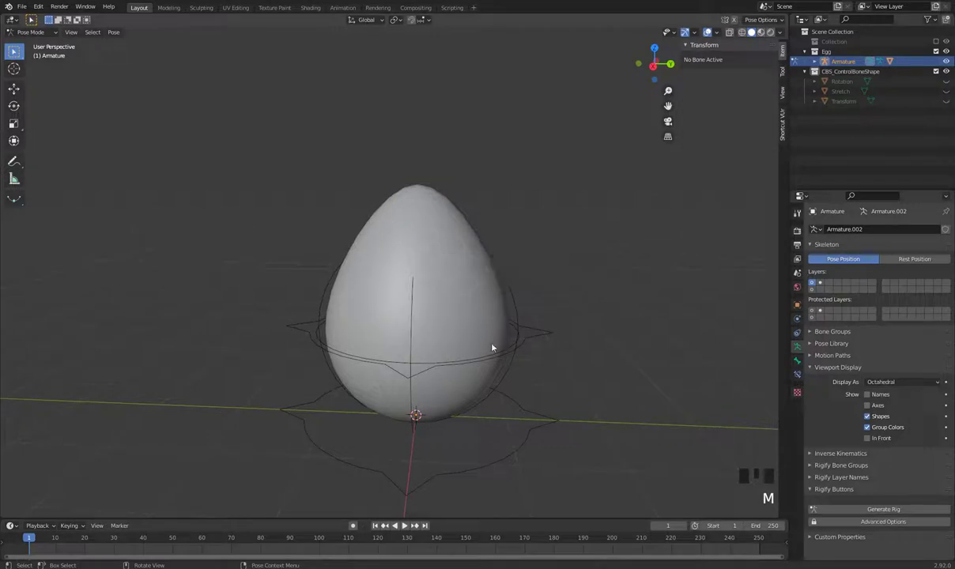
# Put the Root bone on its own armature layer
pyautogui.click(555, 401)
pyautogui.click(538, 414)
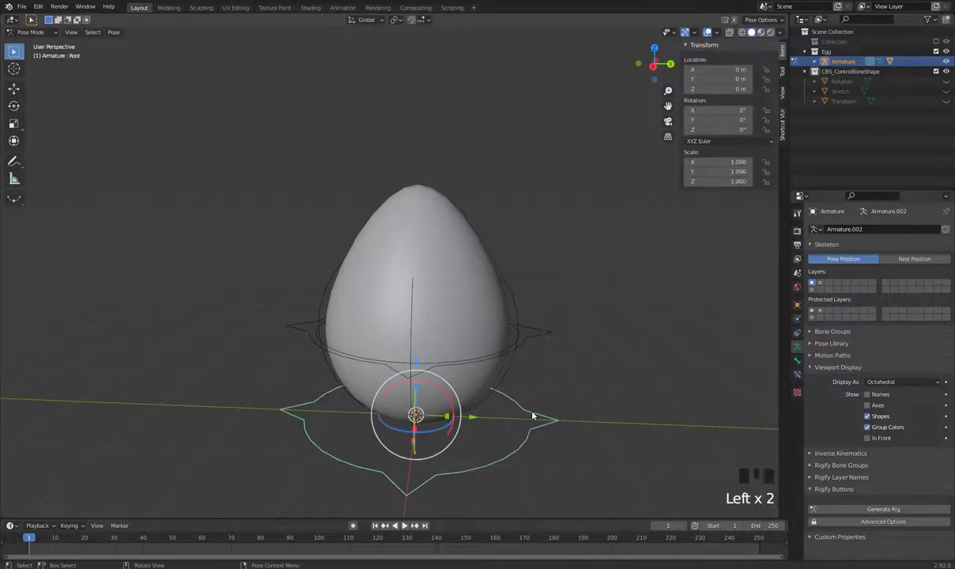
pyautogui.press('m')
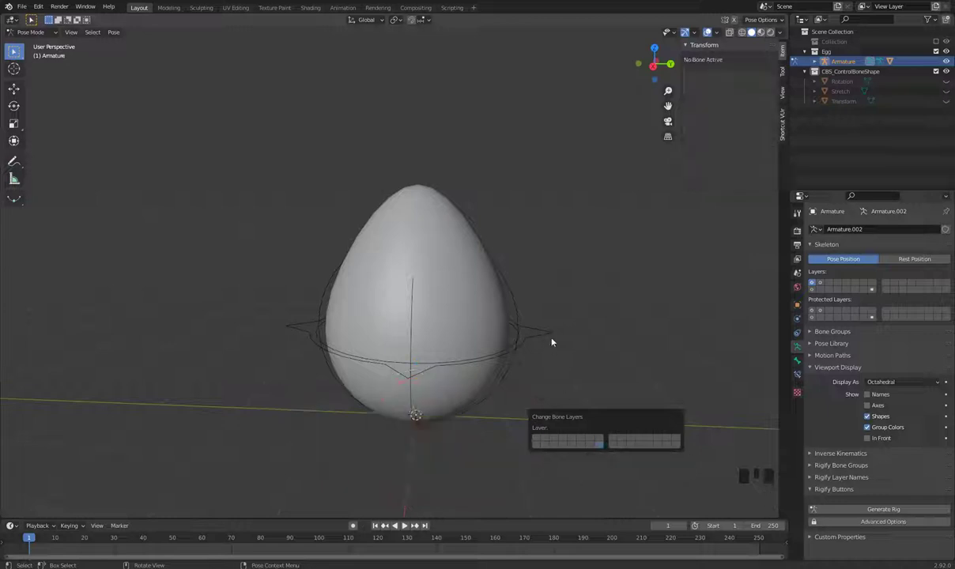
pyautogui.click(557, 336)
# Move the DEF_Egg deformation bone to another layer
pyautogui.click(523, 316)
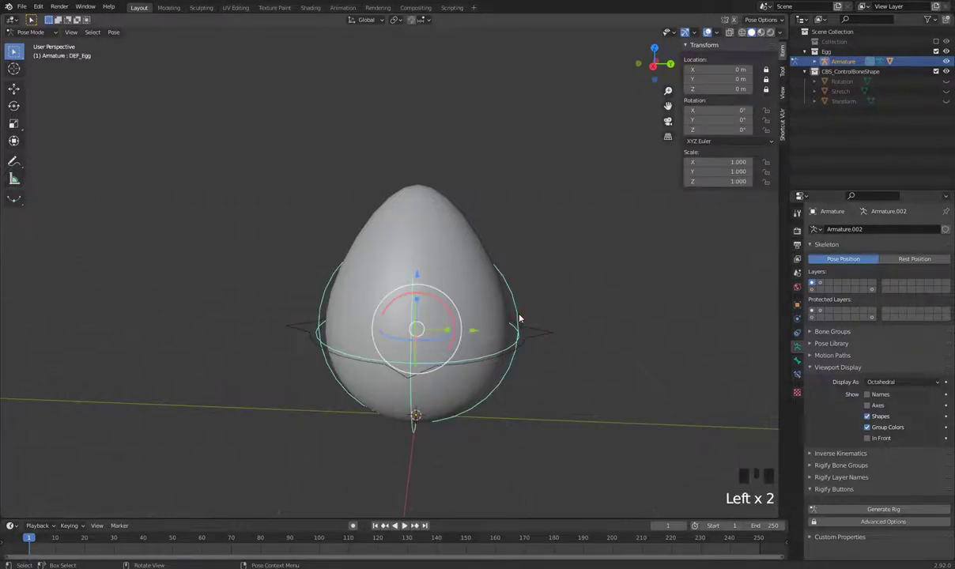
pyautogui.press('m')
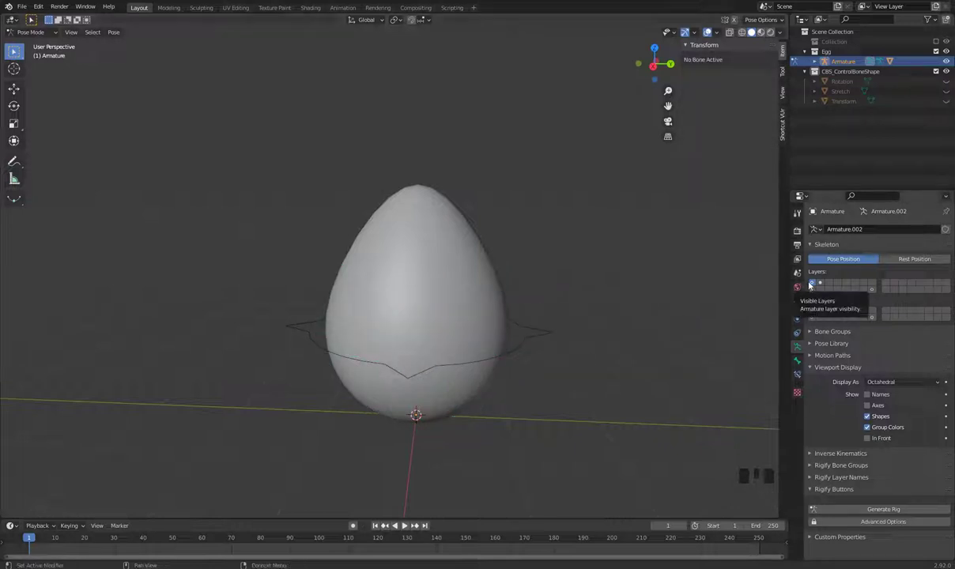
# Toggle through the armature layer buttons and shift the DEF_Egg bone to another layer
pyautogui.click(815, 290)
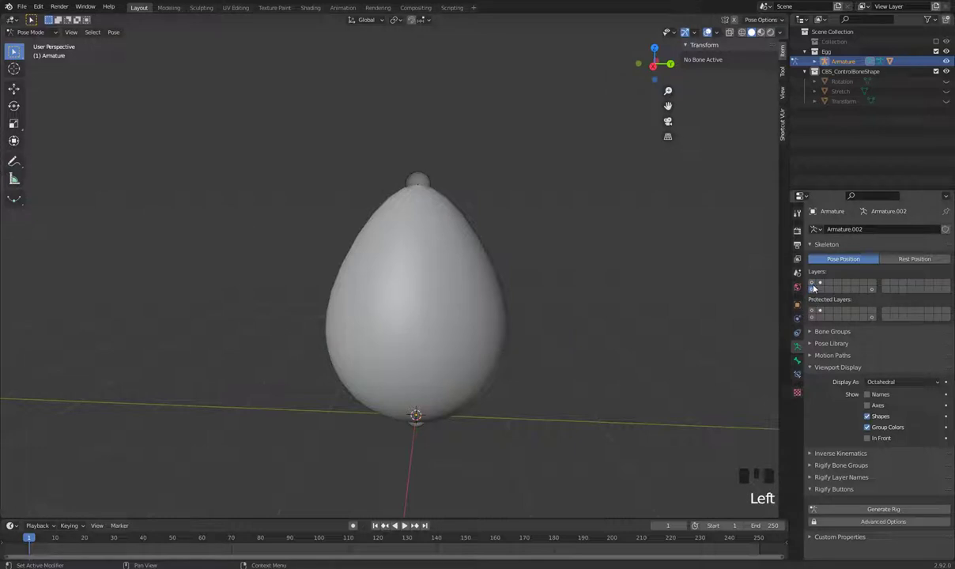
pyautogui.click(817, 287)
pyautogui.click(824, 287)
pyautogui.click(821, 288)
pyautogui.click(820, 293)
pyautogui.click(817, 286)
pyautogui.click(824, 286)
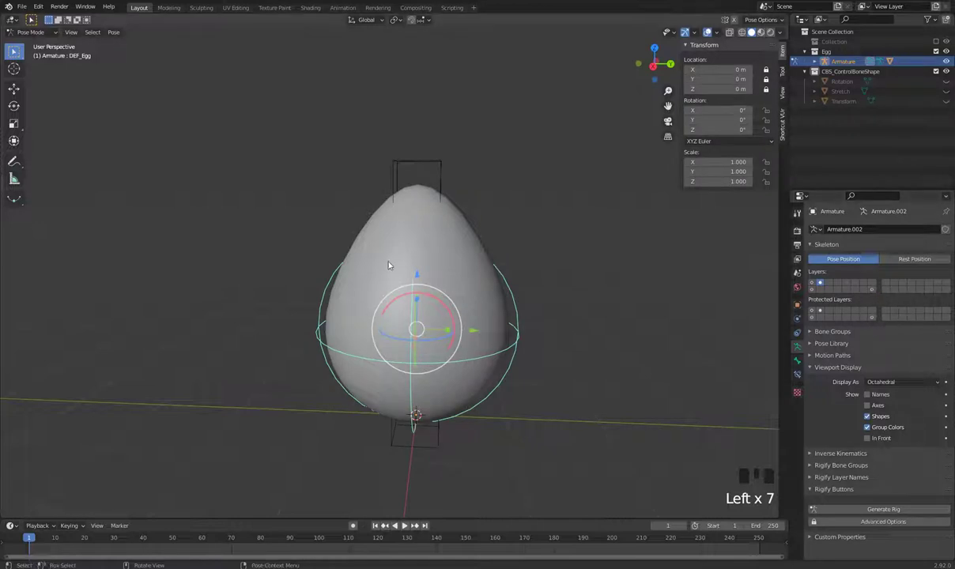
pyautogui.press('m')
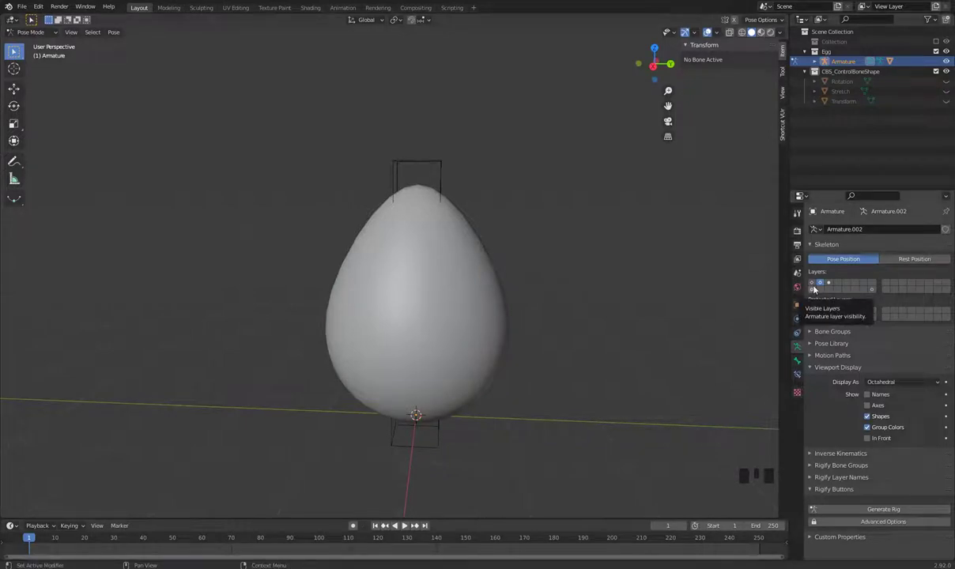
# Enable several armature layers together so the control shapes and DEF_Egg show again
pyautogui.click(815, 286)
pyautogui.click(823, 286)
pyautogui.click(837, 285)
pyautogui.click(876, 290)
pyautogui.moveTo(557, 326); pyautogui.dragTo(591, 364)
pyautogui.moveTo(589, 366); pyautogui.dragTo(607, 385)
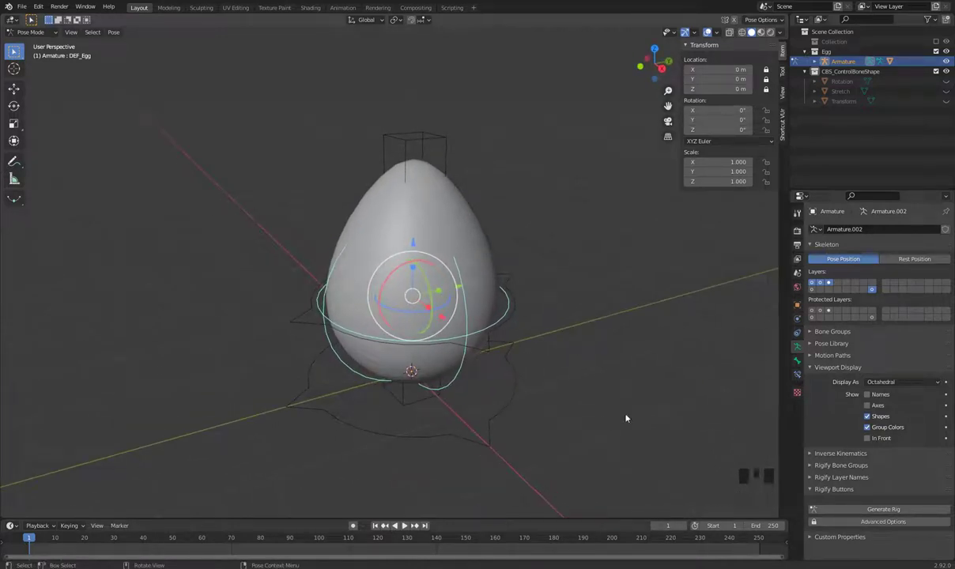
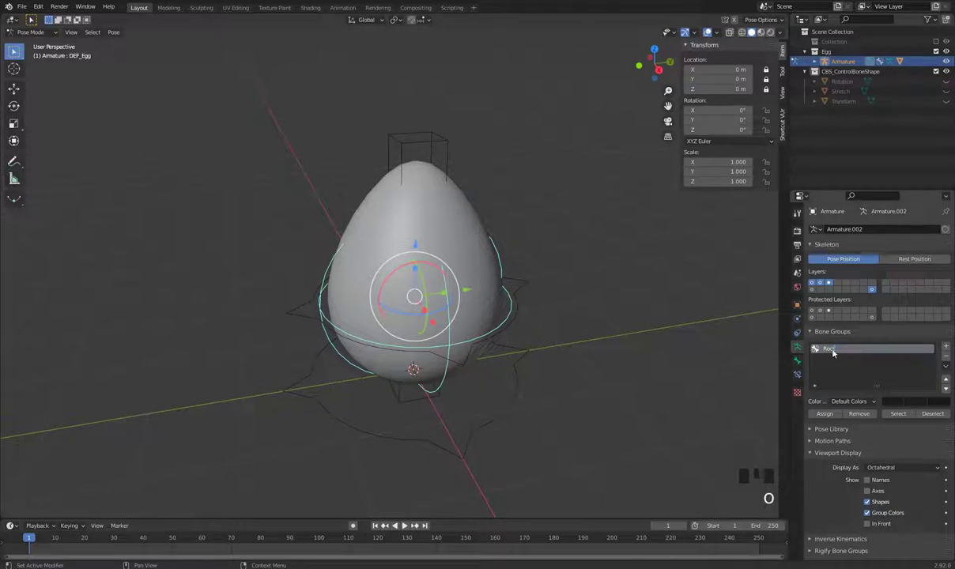
# Assign the root control bone to the Root group and give it the red 01 Theme colour set
pyautogui.click(535, 453)
pyautogui.click(505, 418)
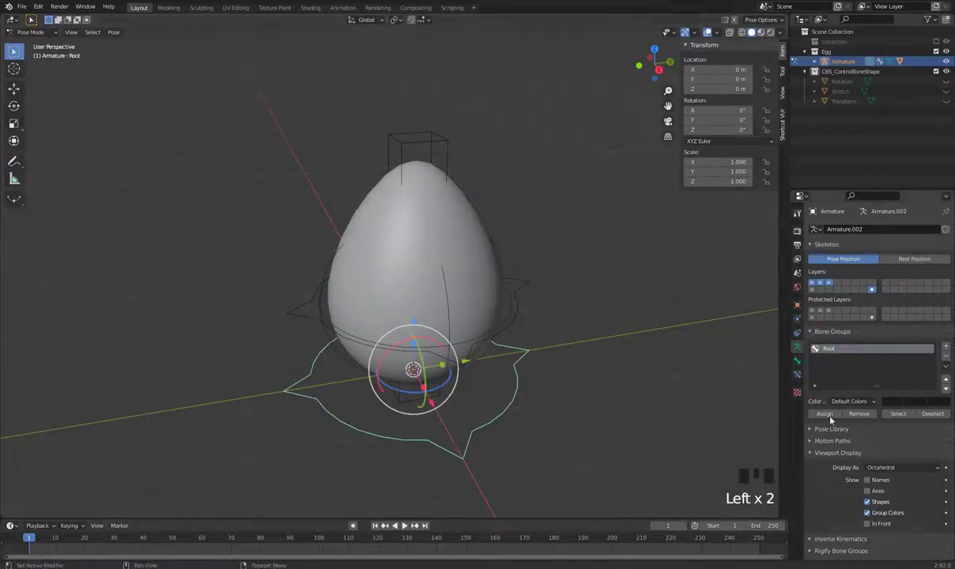
pyautogui.moveTo(836, 414); pyautogui.dragTo(871, 404)
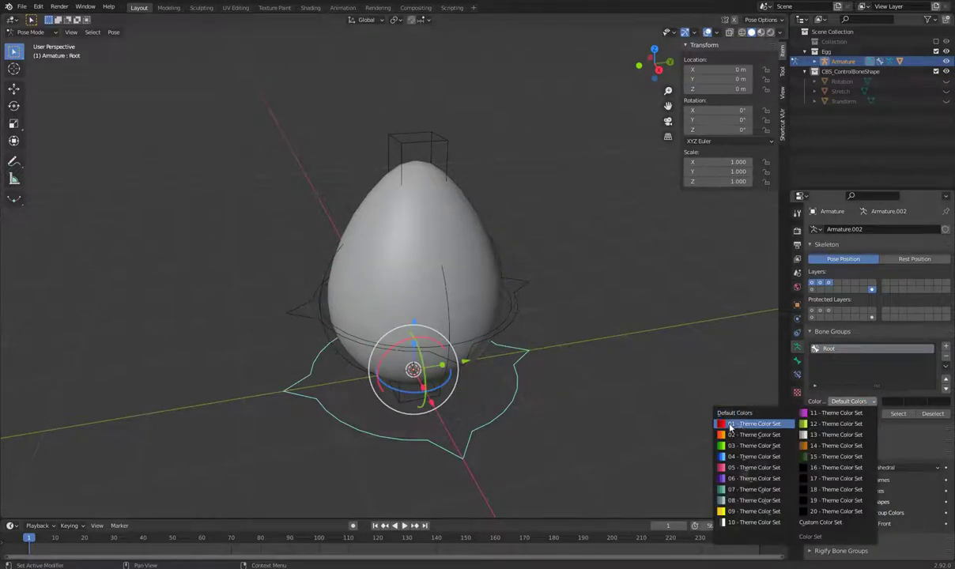
pyautogui.moveTo(755, 426); pyautogui.dragTo(564, 391)
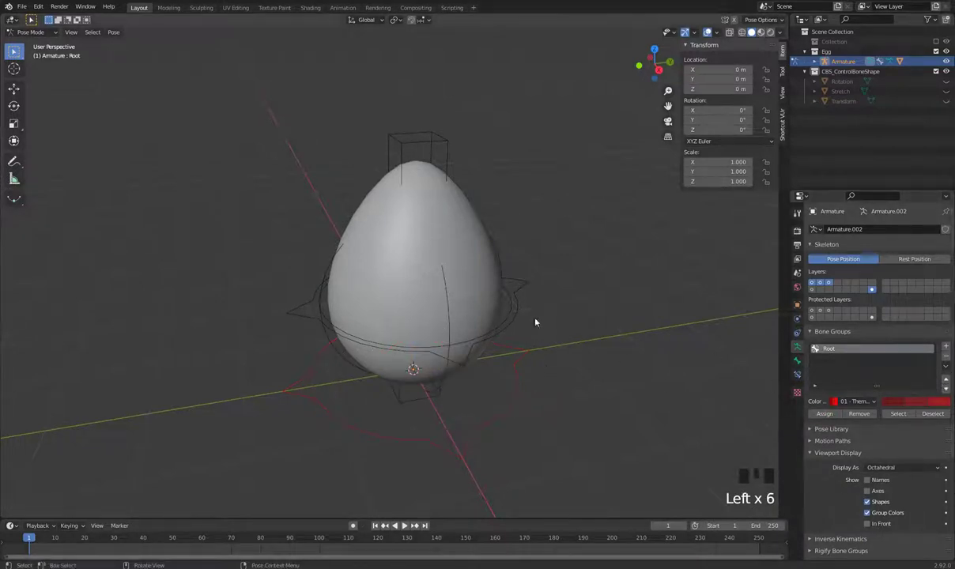
# Add a Center group for the Egg_Center bone and give it a red-orange theme colour set
pyautogui.click(519, 316)
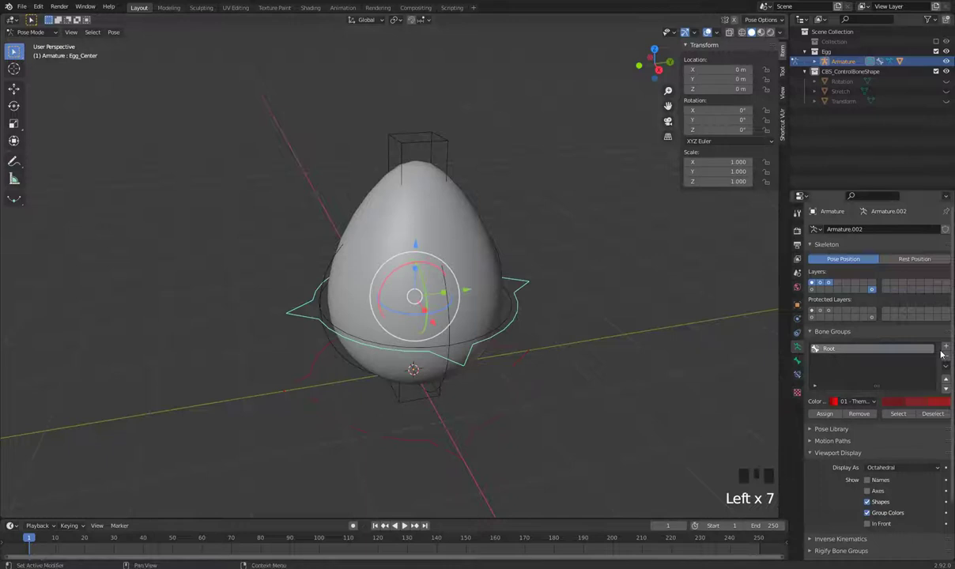
pyautogui.moveTo(952, 348); pyautogui.dragTo(858, 464)
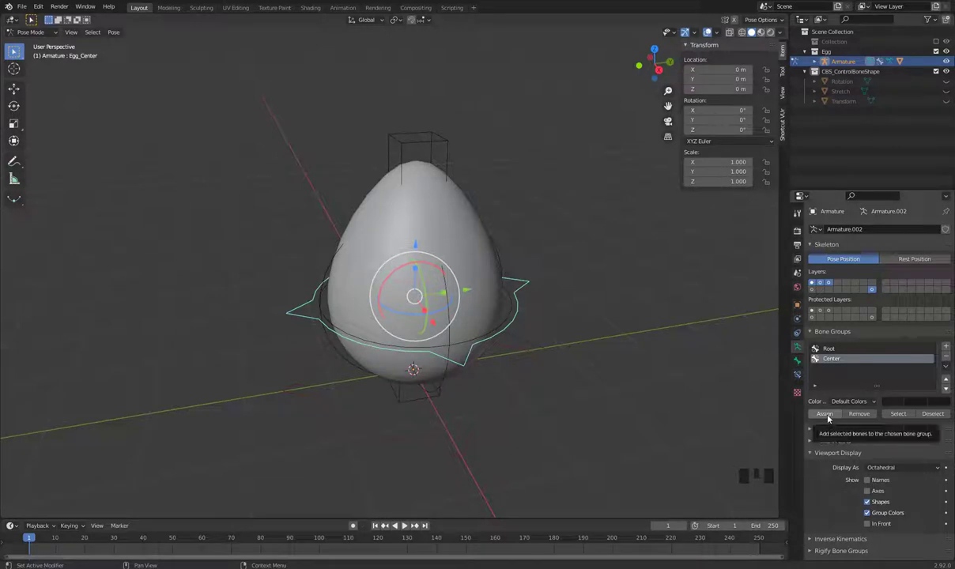
pyautogui.moveTo(831, 418); pyautogui.dragTo(850, 407)
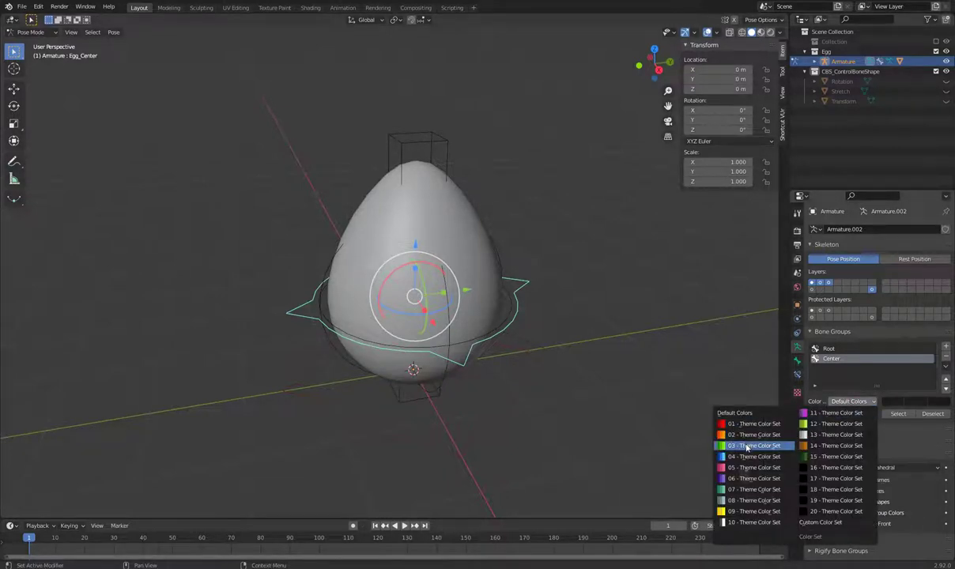
pyautogui.moveTo(751, 448); pyautogui.dragTo(618, 409)
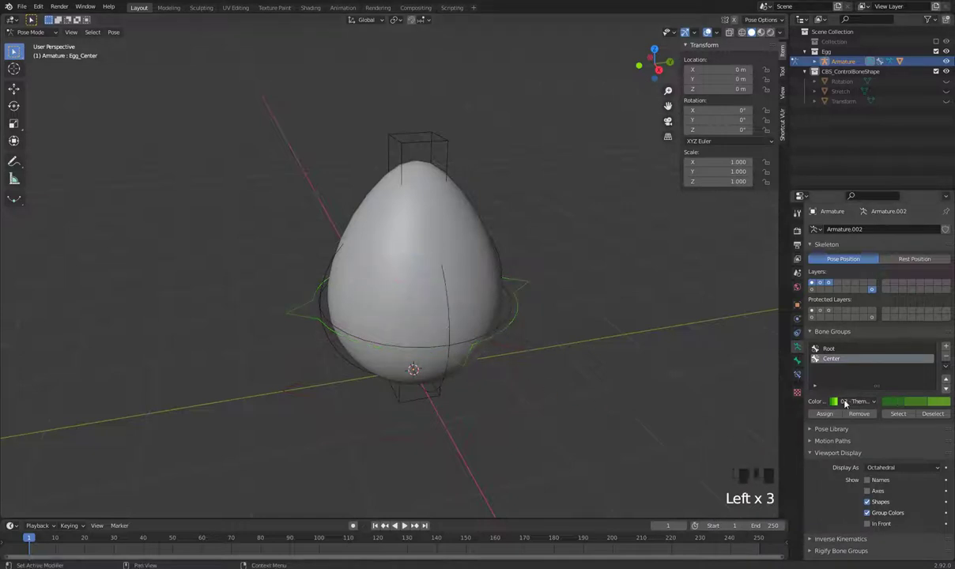
pyautogui.moveTo(754, 439); pyautogui.dragTo(510, 321)
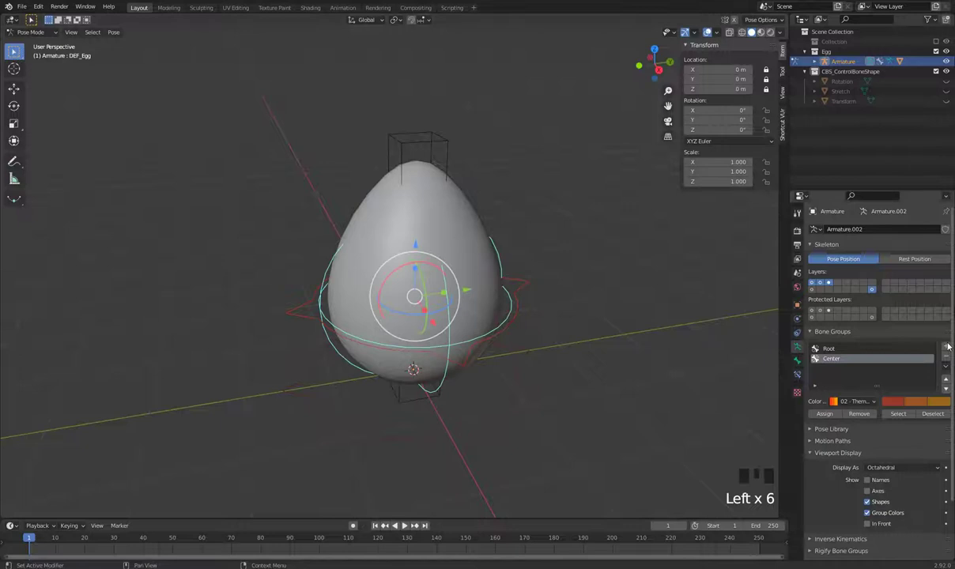
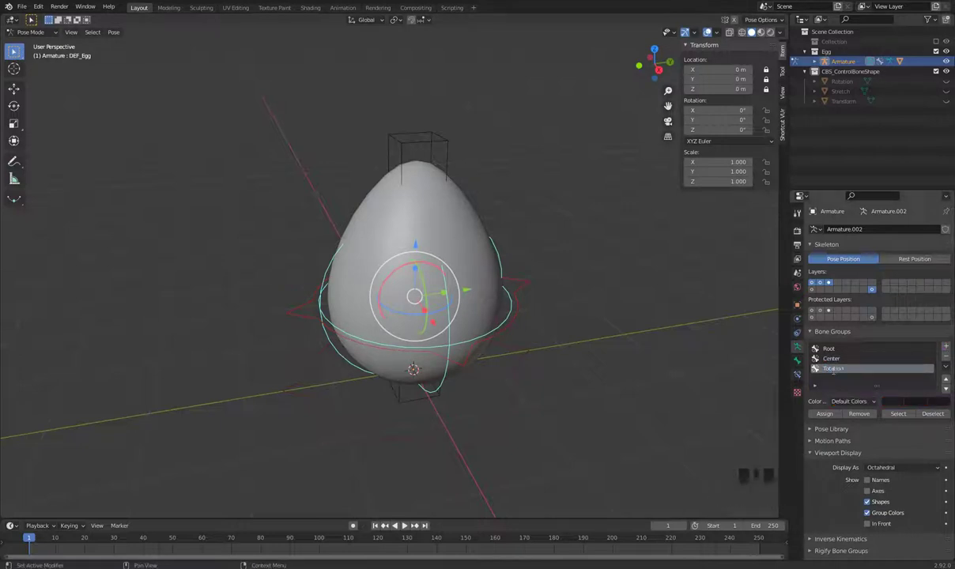
# Name the new bone group Rotation
pyautogui.press('BackSpace')
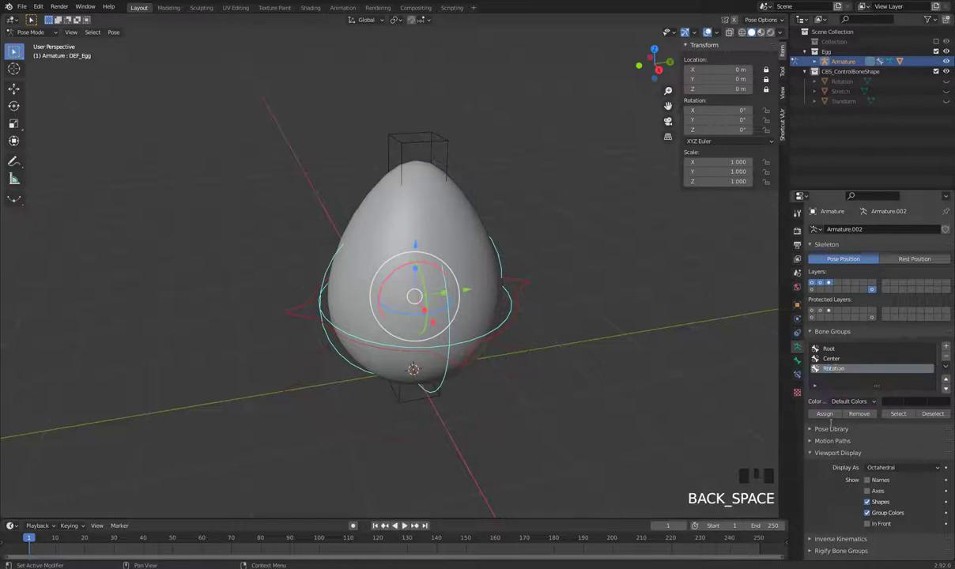
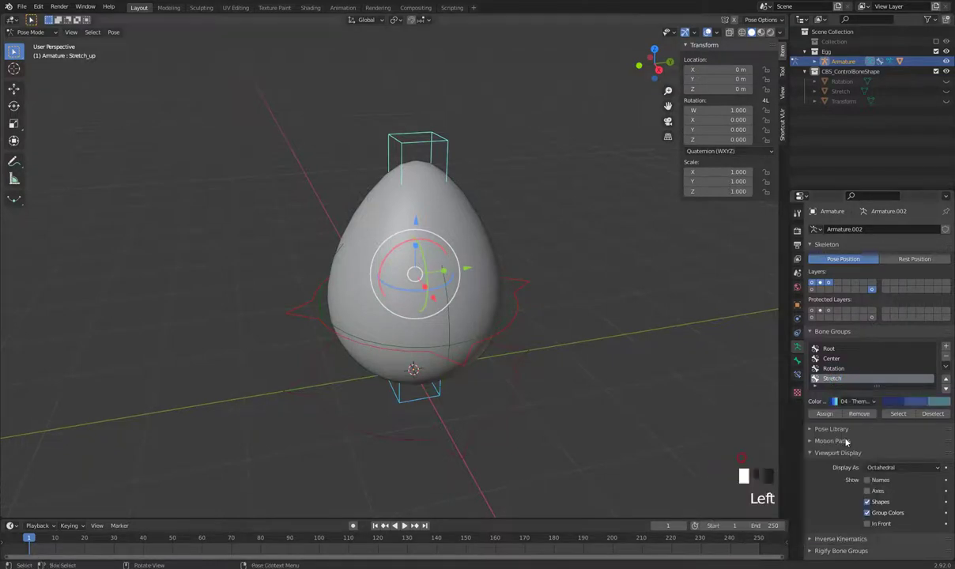
pyautogui.moveTo(574, 405); pyautogui.dragTo(556, 399)
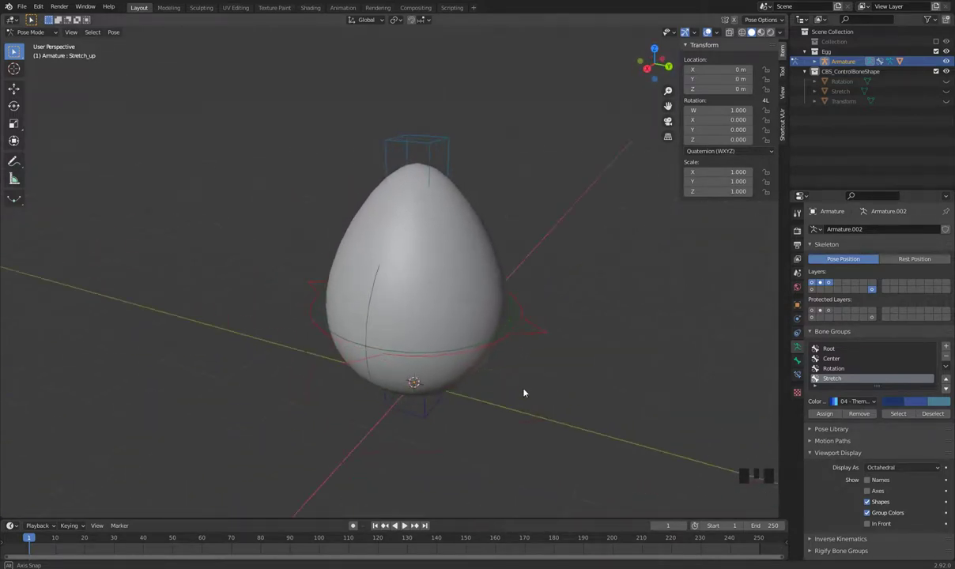
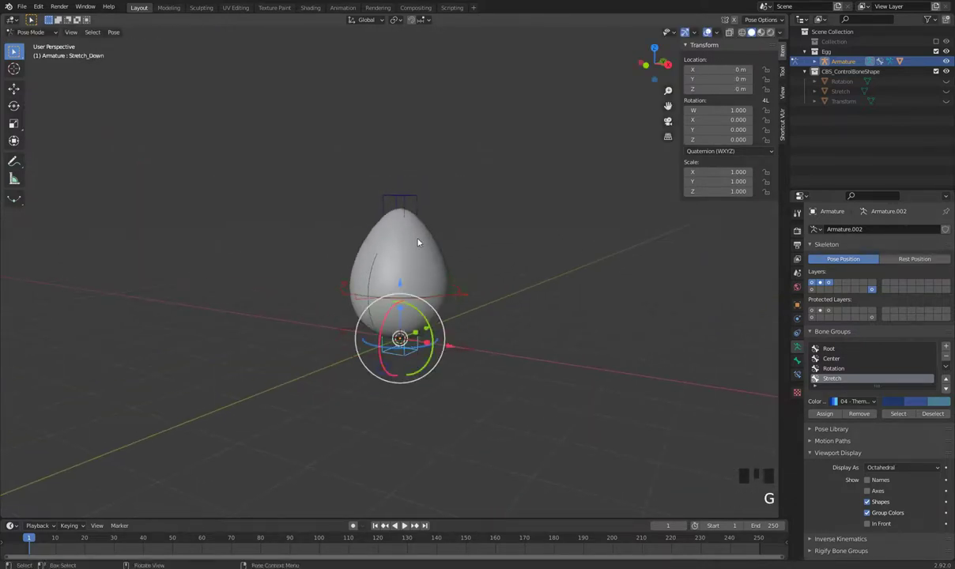
pyautogui.press('ctrl+z')
pyautogui.click(419, 202)
pyautogui.press('g')
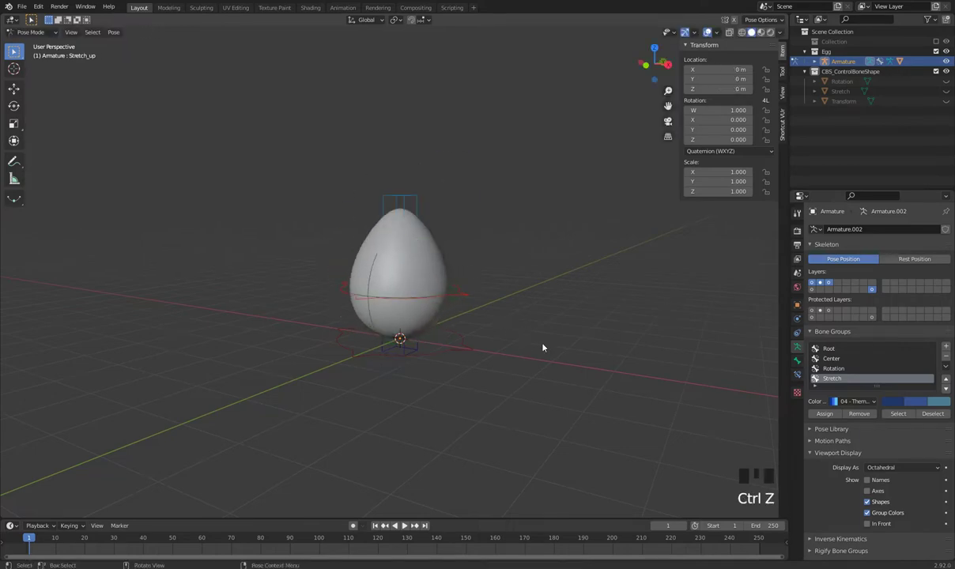